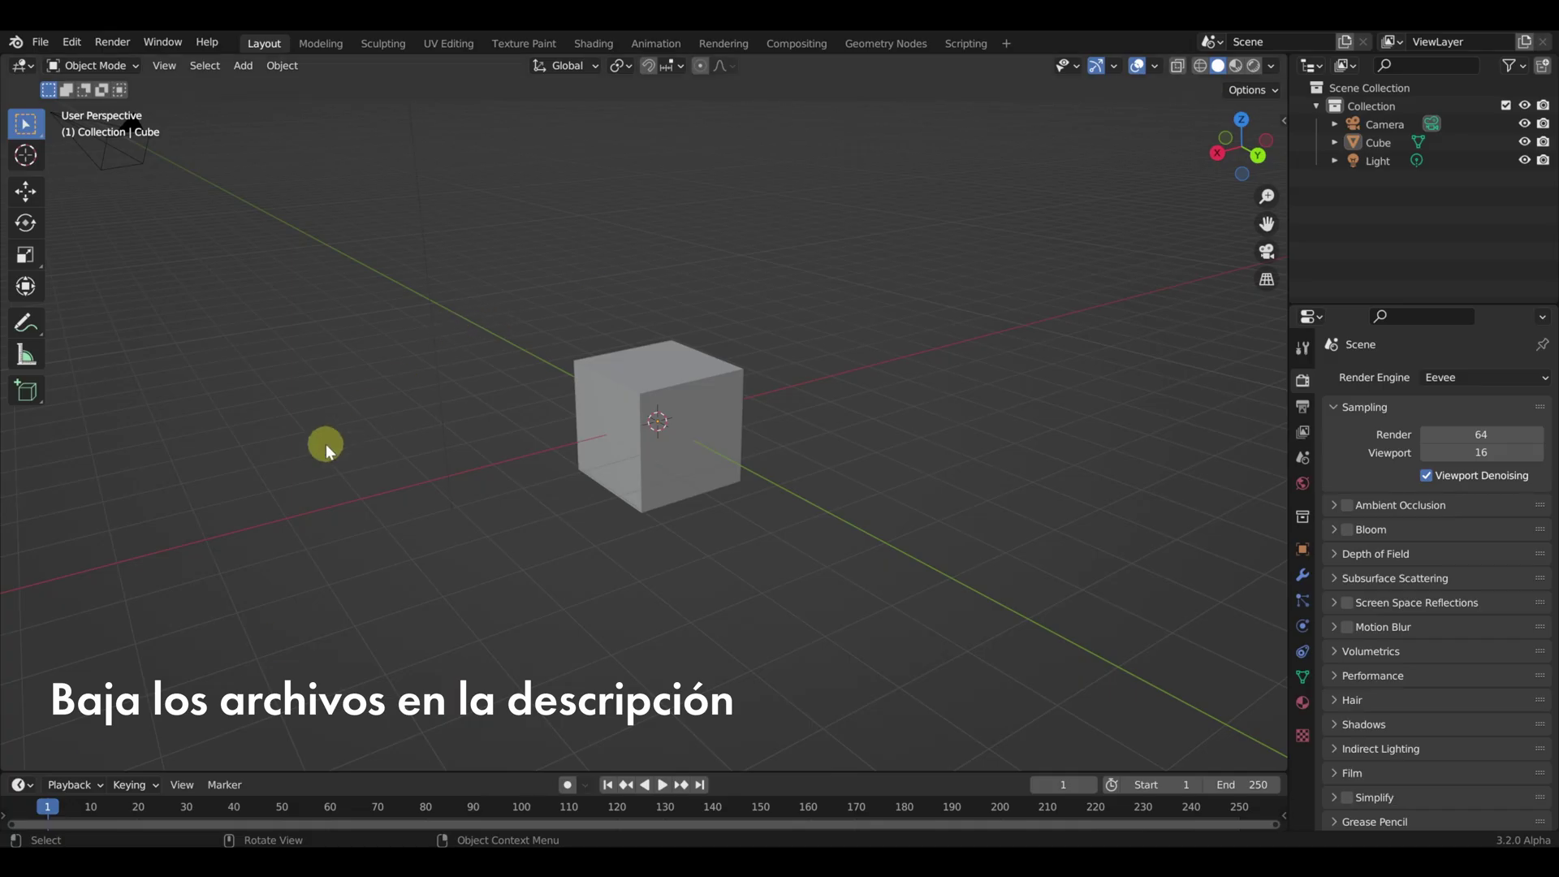
Select the default camera, cube and light and delete them from the scene
click(334, 454)
key(a)
Confirm the deletion and proceed to importing Roman3D.glb via glTF 2.0
key(x)
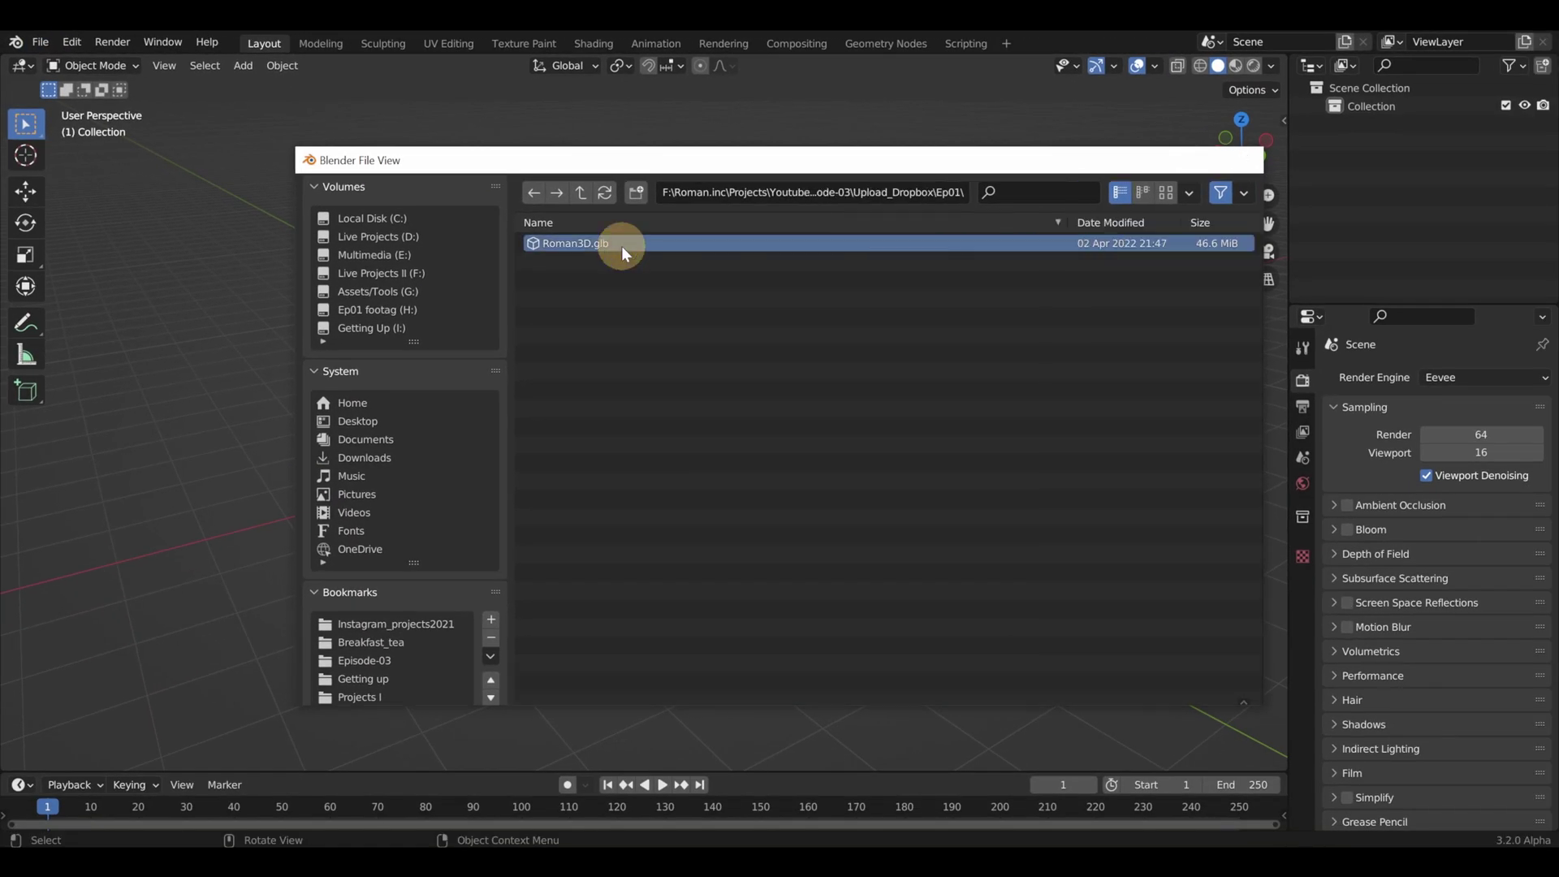
Select the scanned person mesh and apply All Transforms to it
middle_click(657, 458)
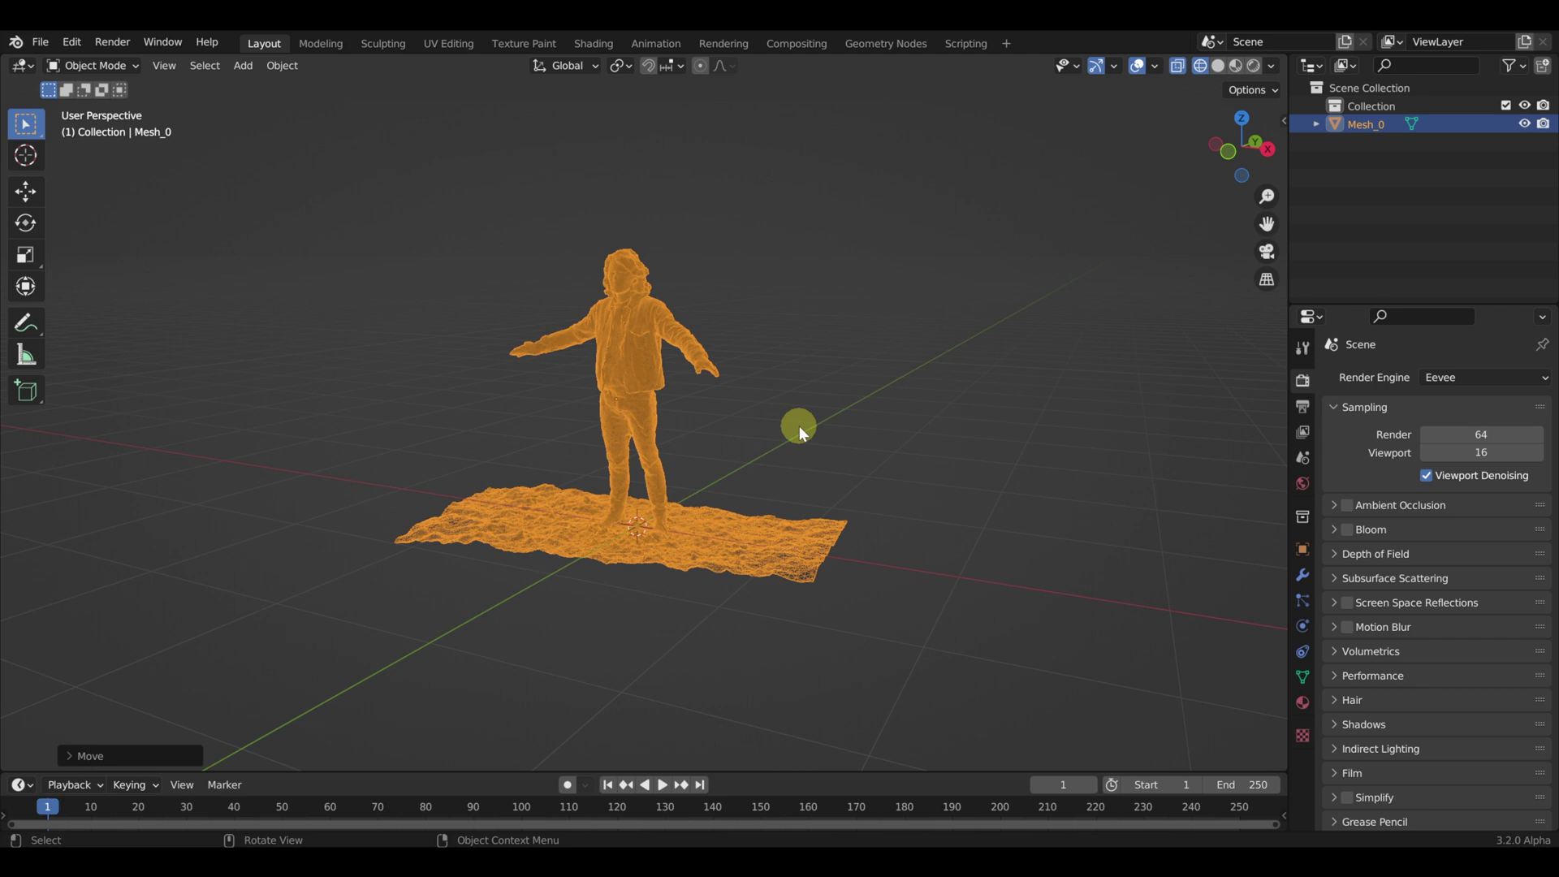
scroll(down, 3)
middle_click(727, 540)
scroll(down, 3)
scroll(down, 3)
click(640, 454)
key(ctrl+a)
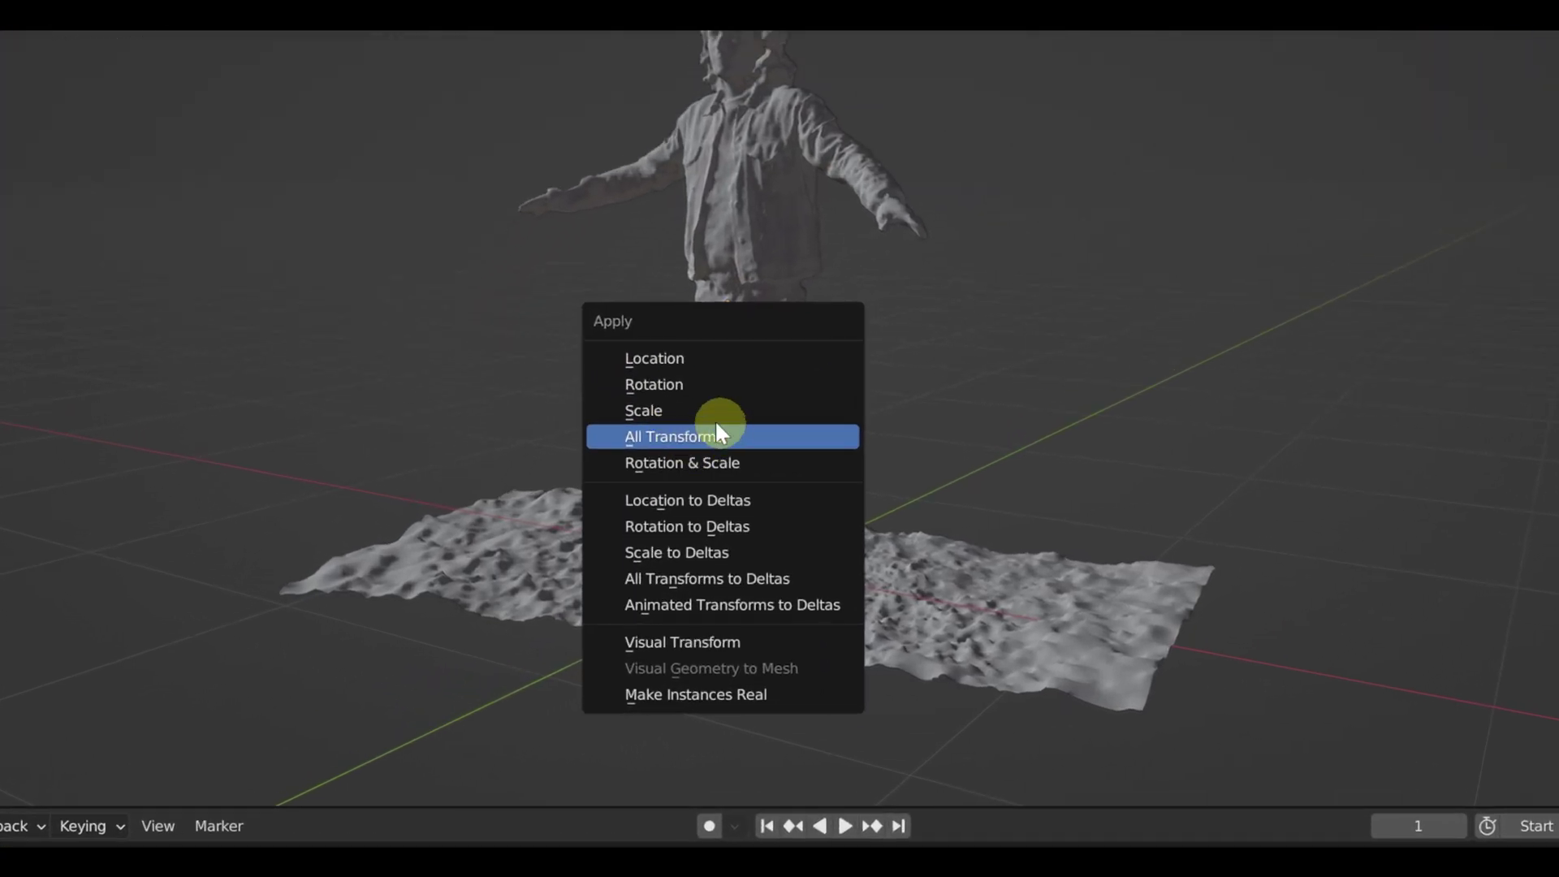
In front view, measure the person at about 1.77 m from feet to head and begin renaming it Scan_Original
key(KP_1)
key(shift+space)
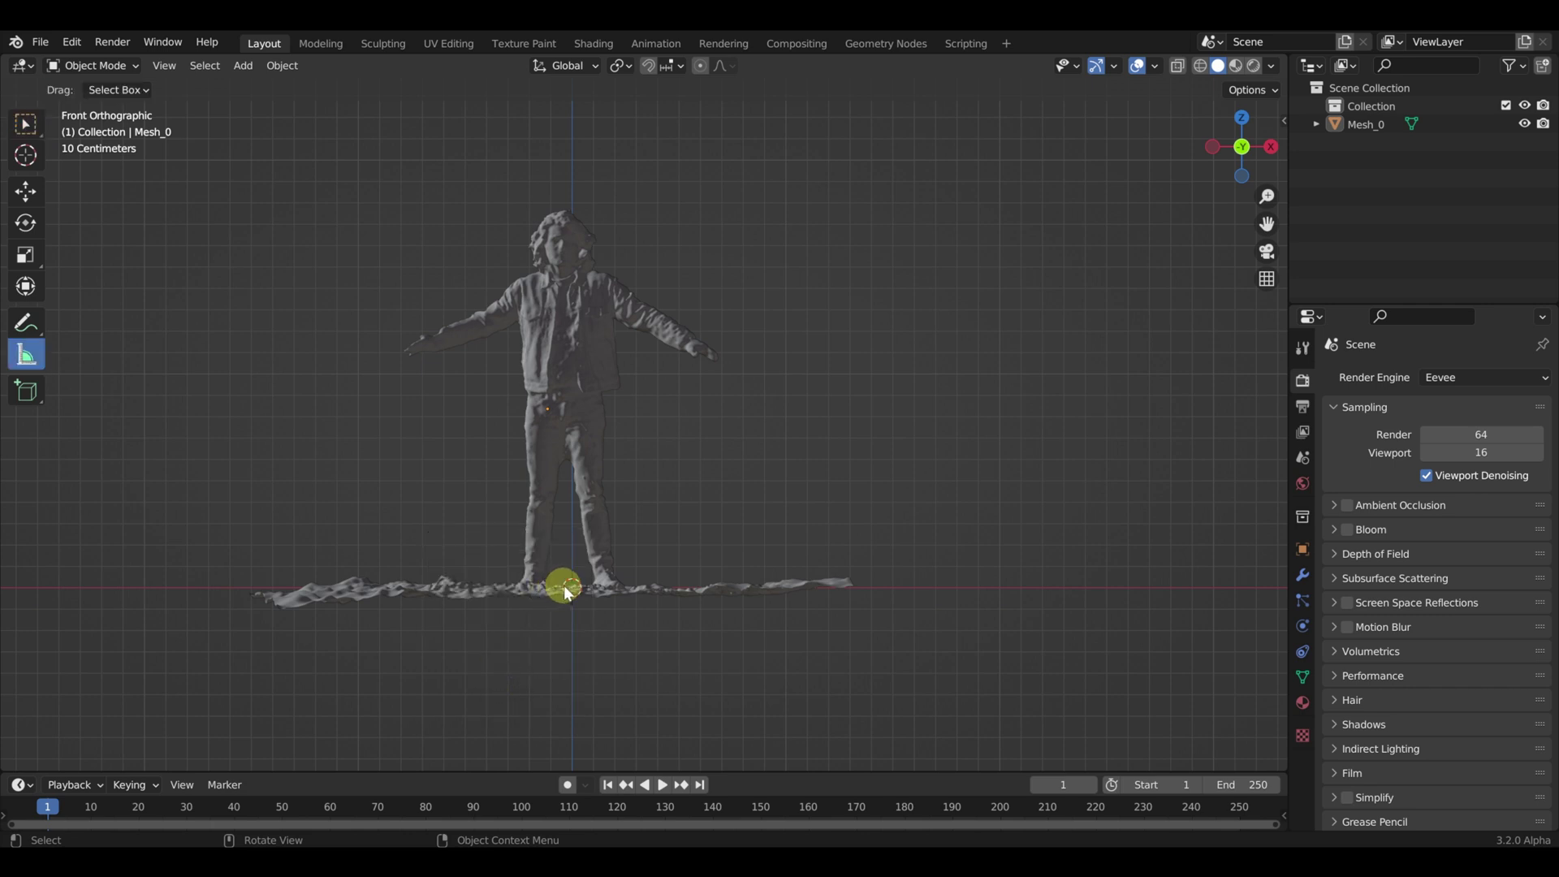
click(561, 597)
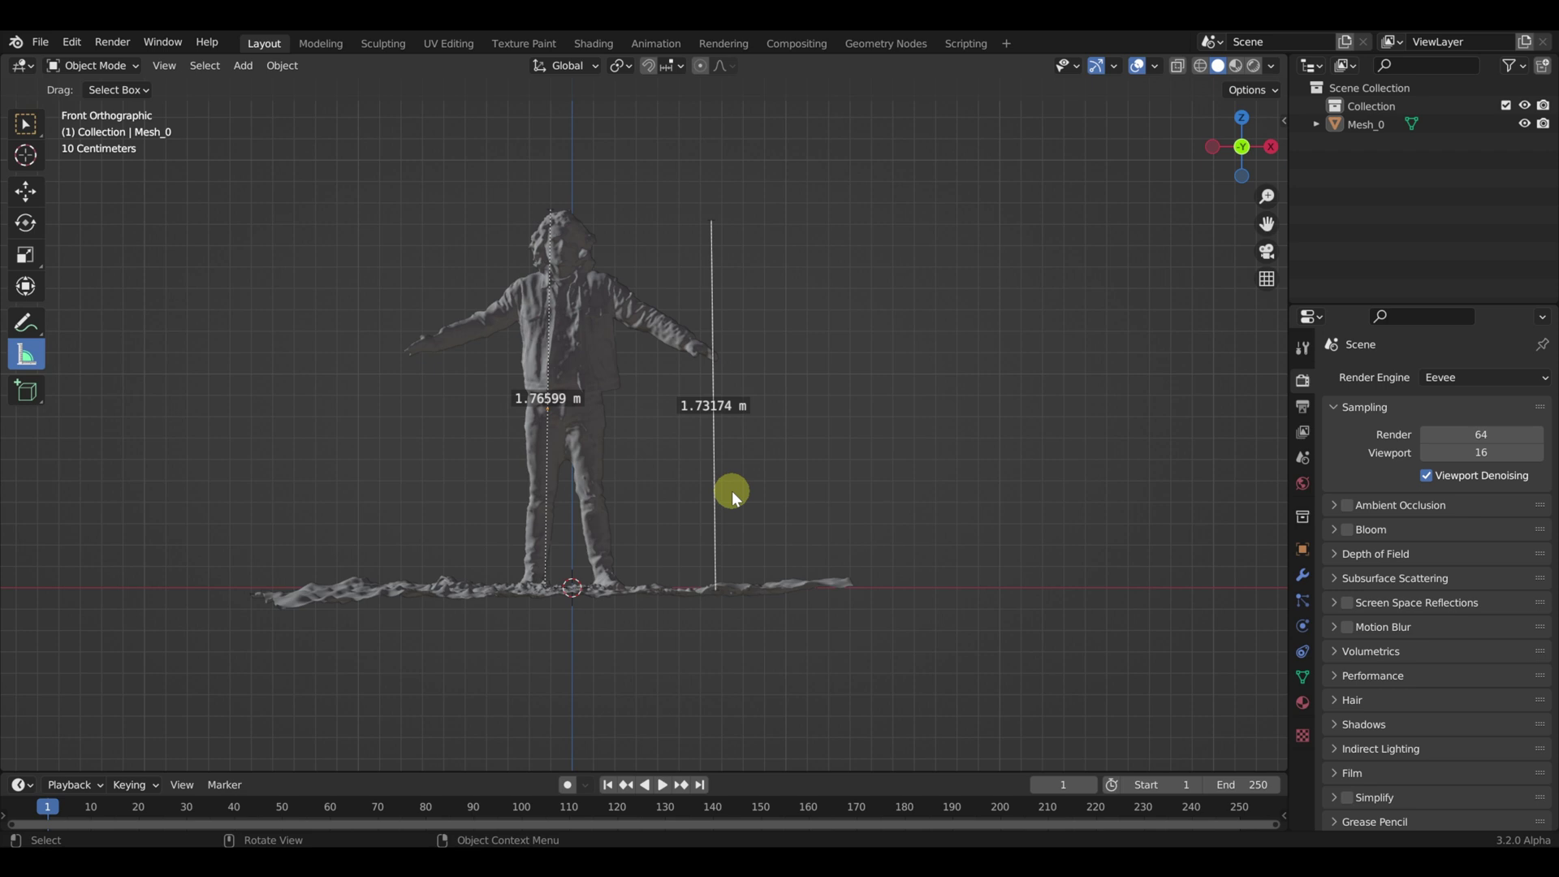
key(w)
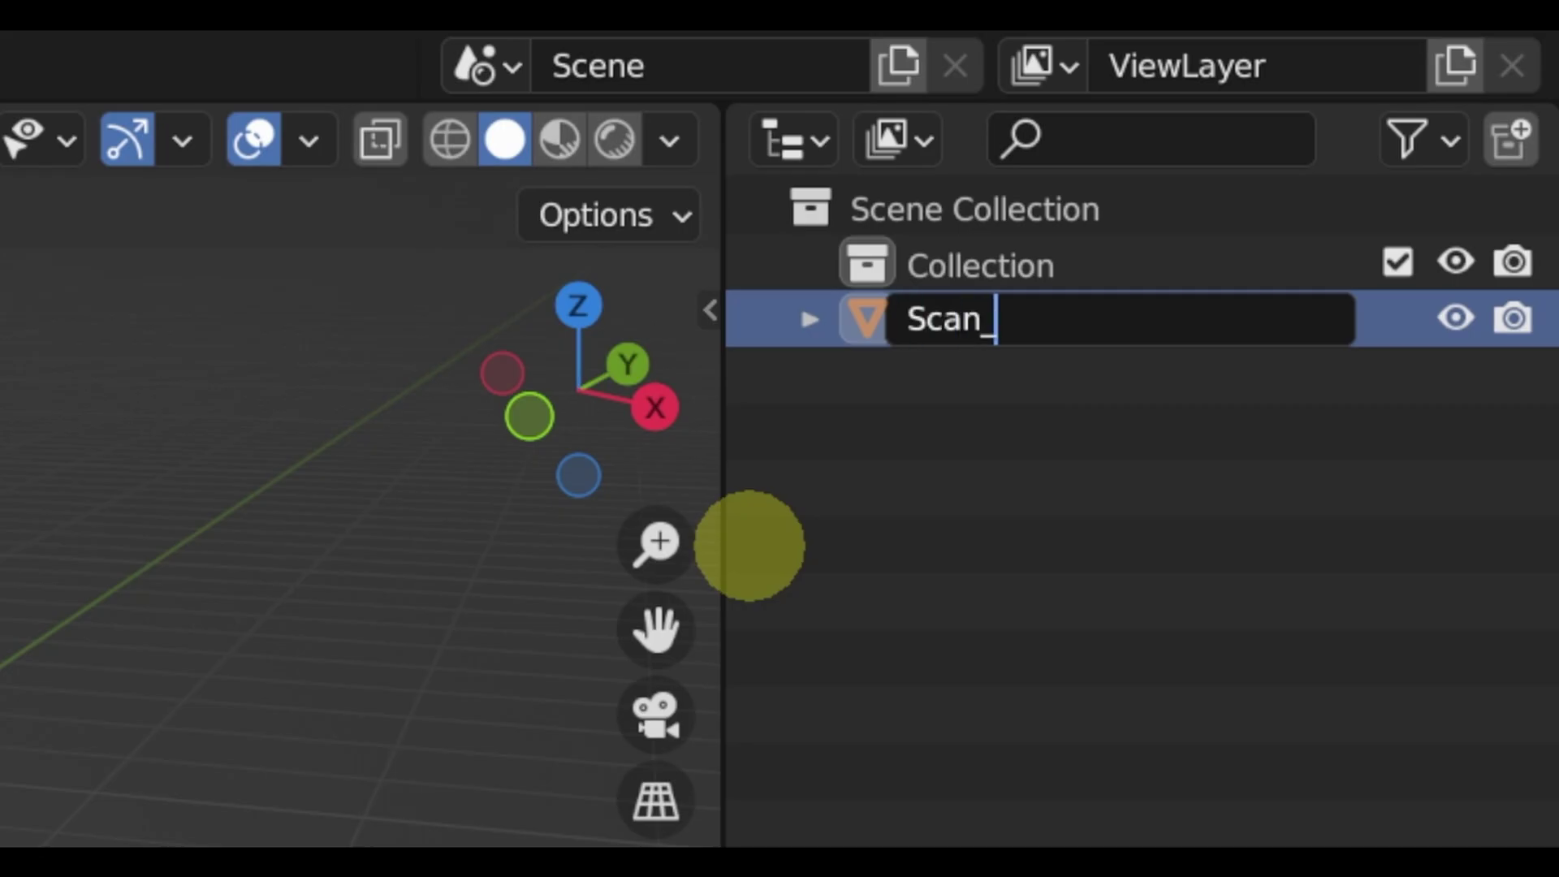